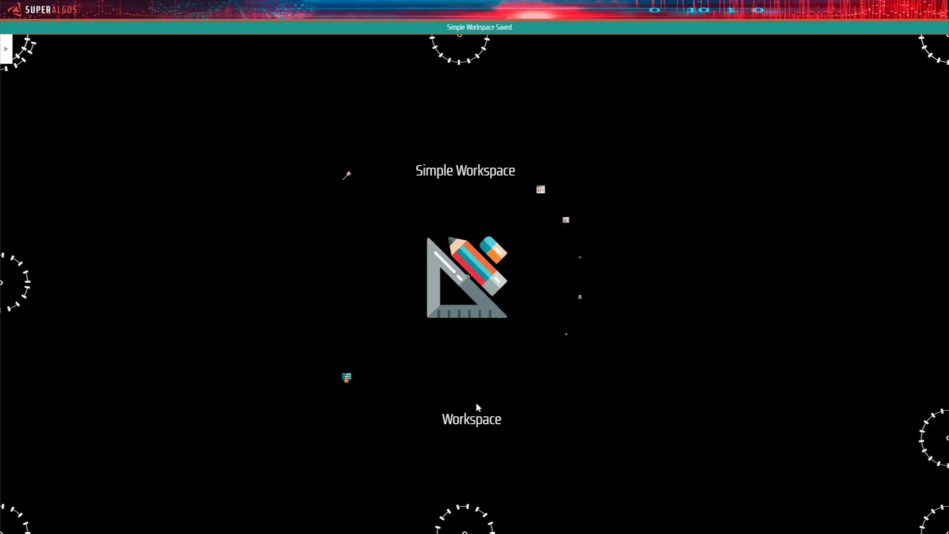
Step: Pan the workspace so the Supermine data mine and its menu are in view
left_click_drag(625, 305, 829, 369)
left_click_drag(829, 369, 278, 136)
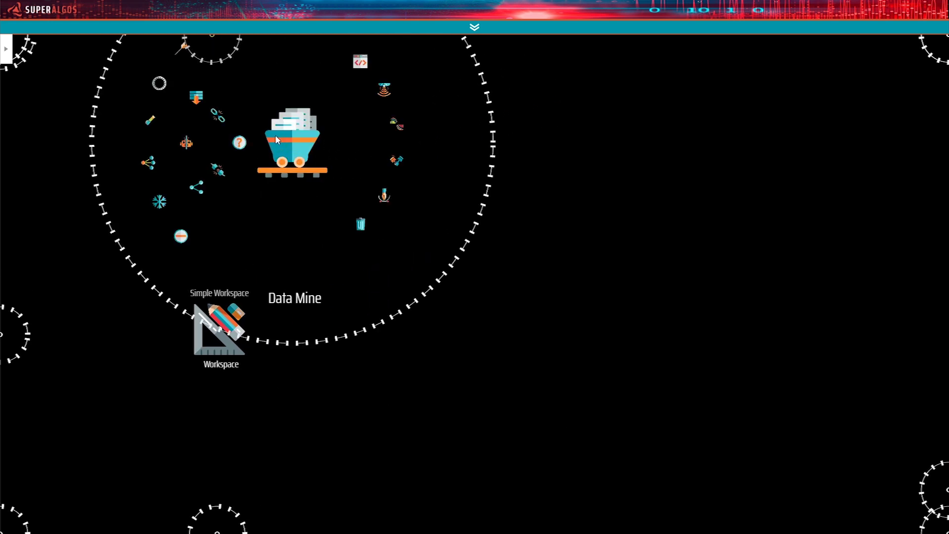
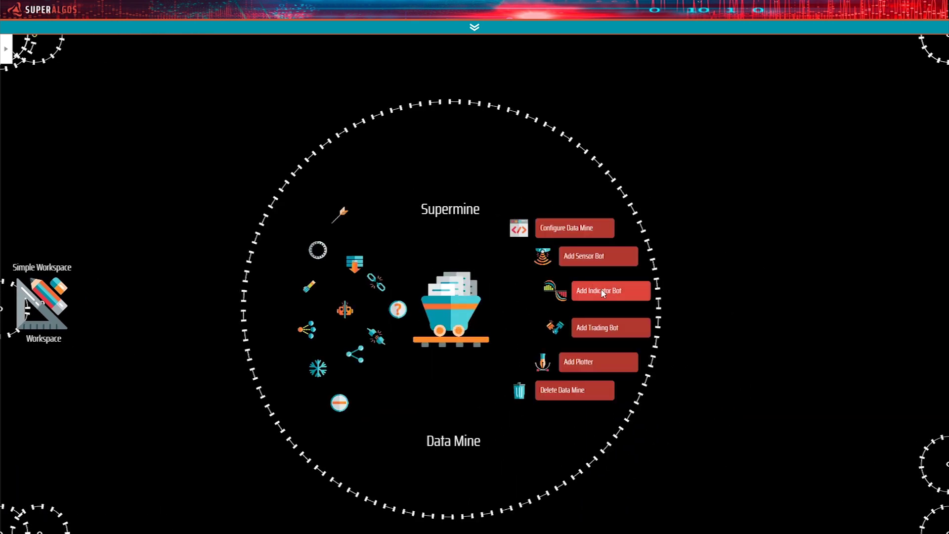
Step: Add a new indicator bot named MACD to Supermine and fill in its process definition's missing items
left_click_drag(604, 290, 604, 290)
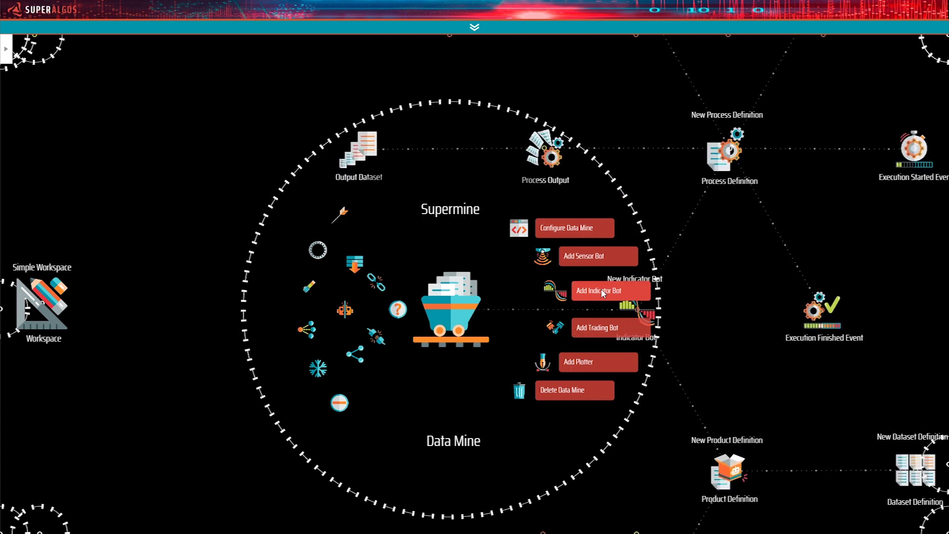
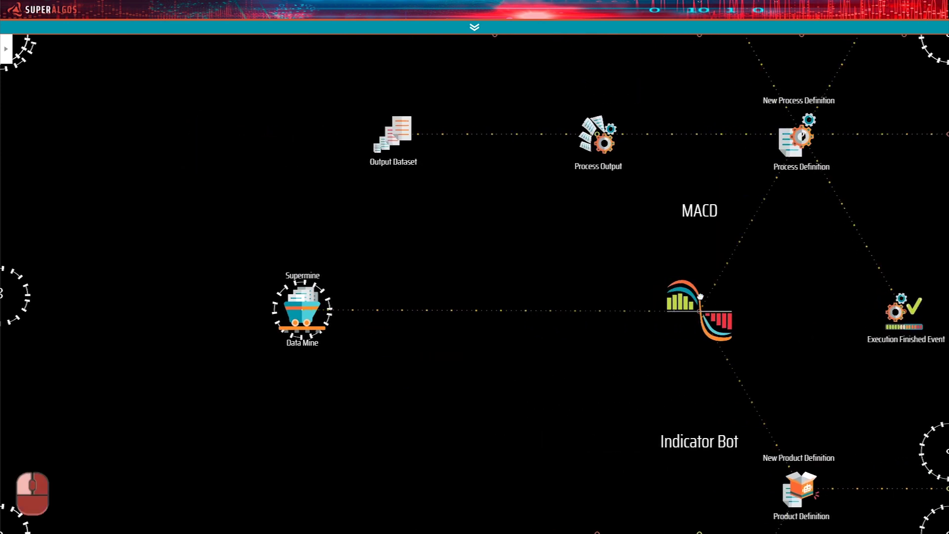
left_click(655, 223)
left_click_drag(773, 101, 571, 101)
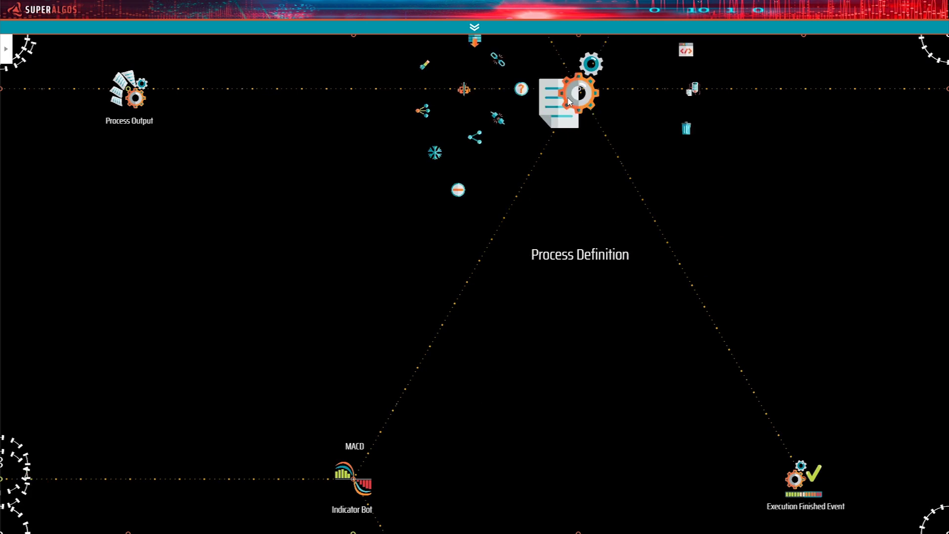
left_click(570, 101)
left_click(617, 465)
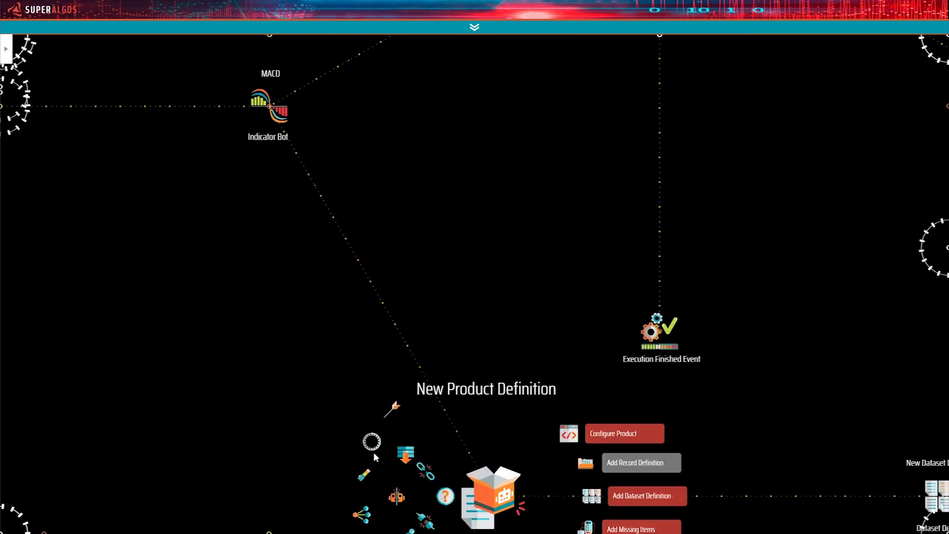
left_click(373, 451)
left_click_drag(522, 121, 549, 400)
left_click(249, 206)
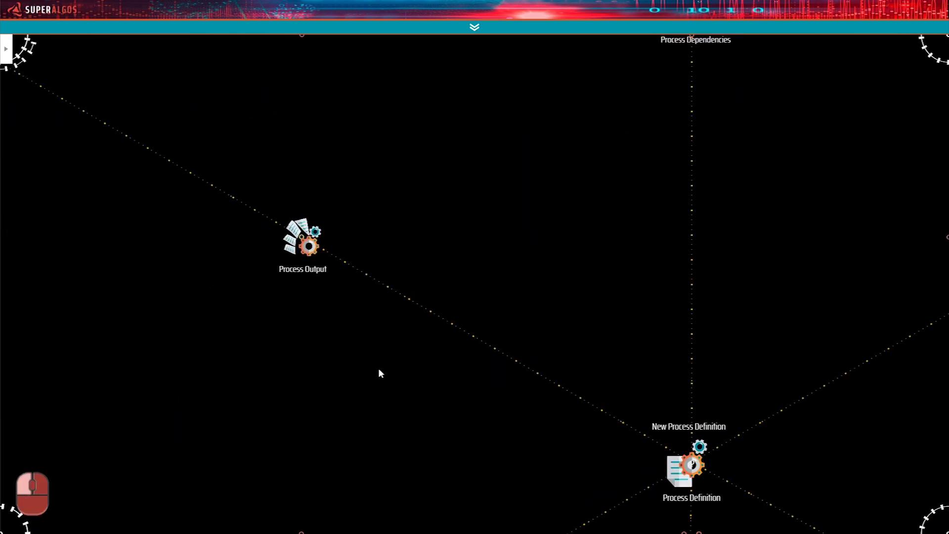
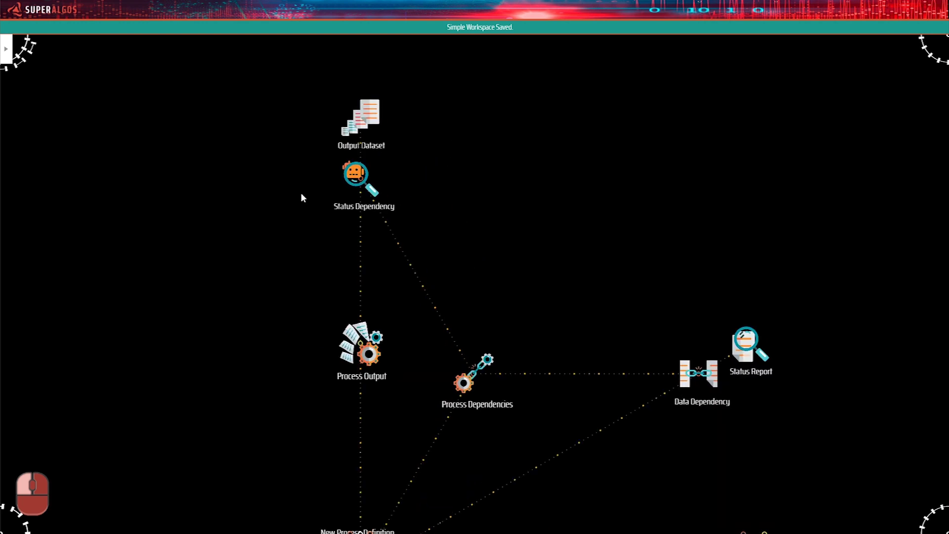
left_click(241, 125)
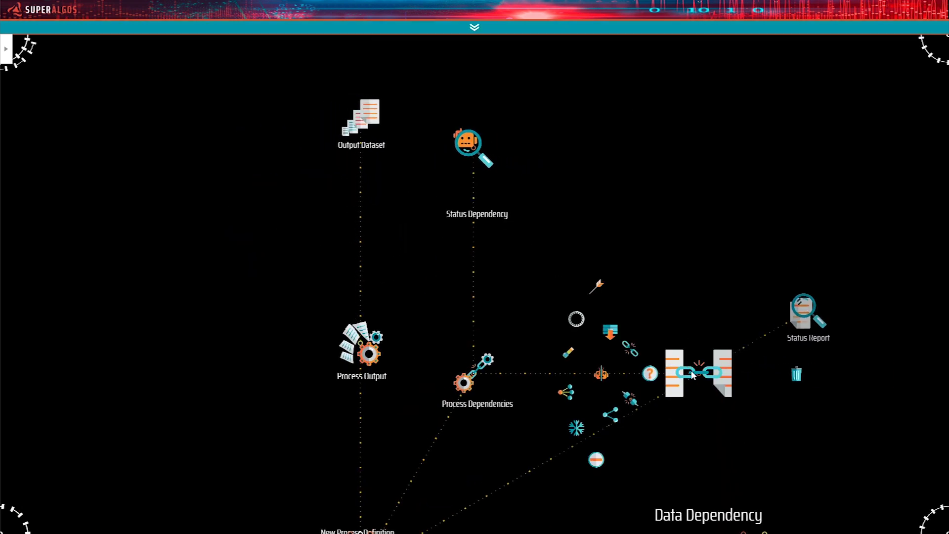
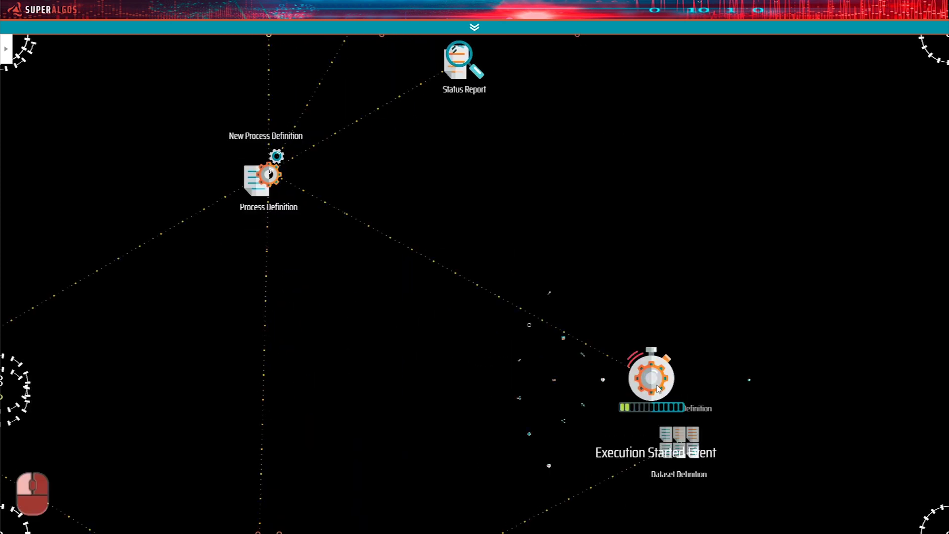
Step: Add missing items to the product and dataset definitions and give the product a record definition
left_click(534, 329)
left_click(526, 356)
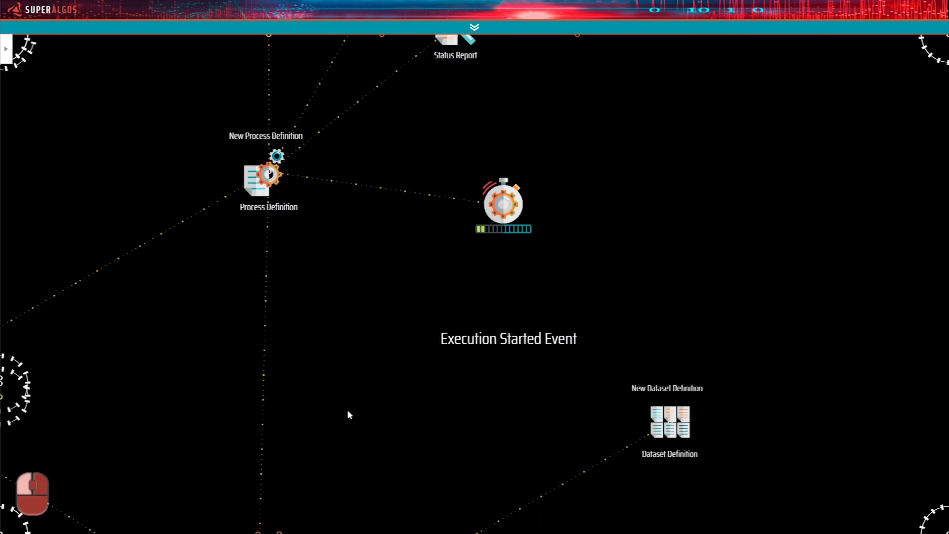
left_click_drag(389, 440, 386, 373)
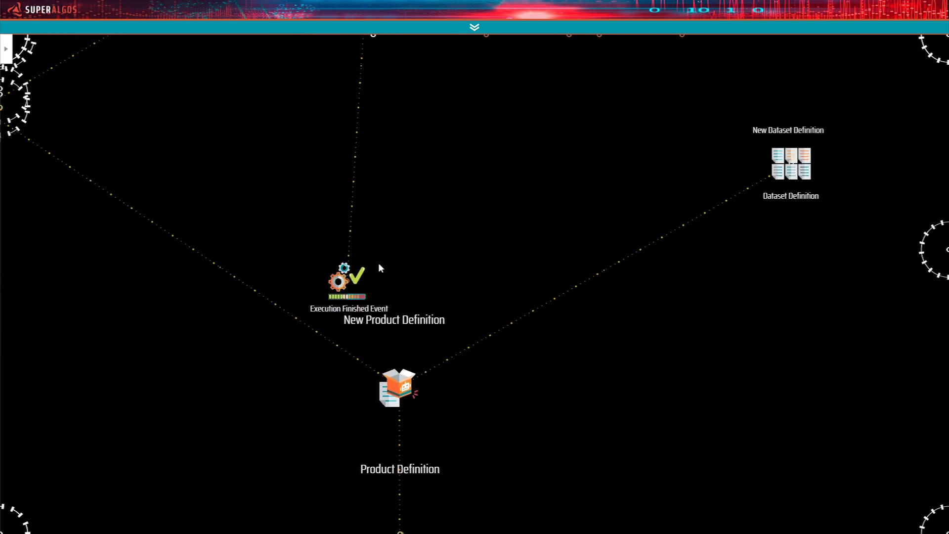
left_click_drag(232, 238, 423, 459)
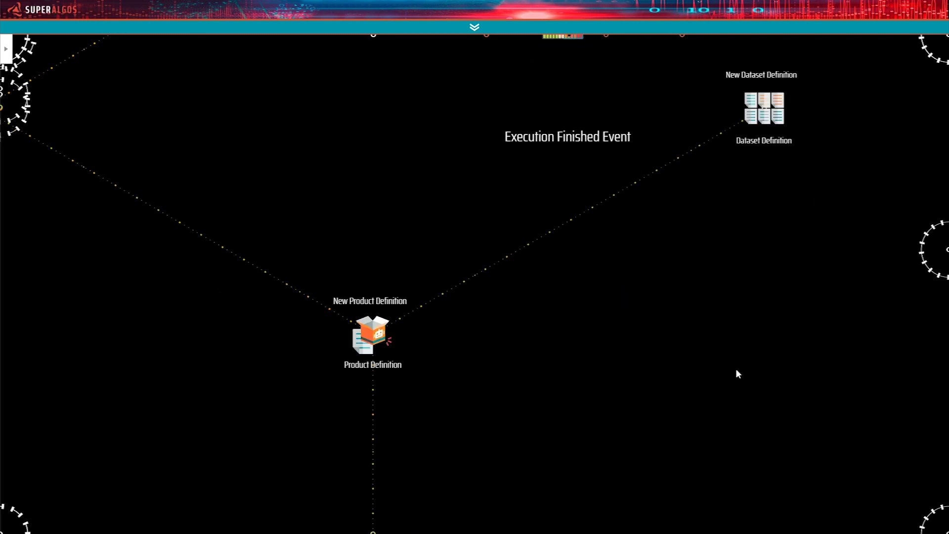
left_click(810, 289)
left_click_drag(576, 183, 374, 362)
left_click_drag(408, 375, 295, 338)
left_click(300, 308)
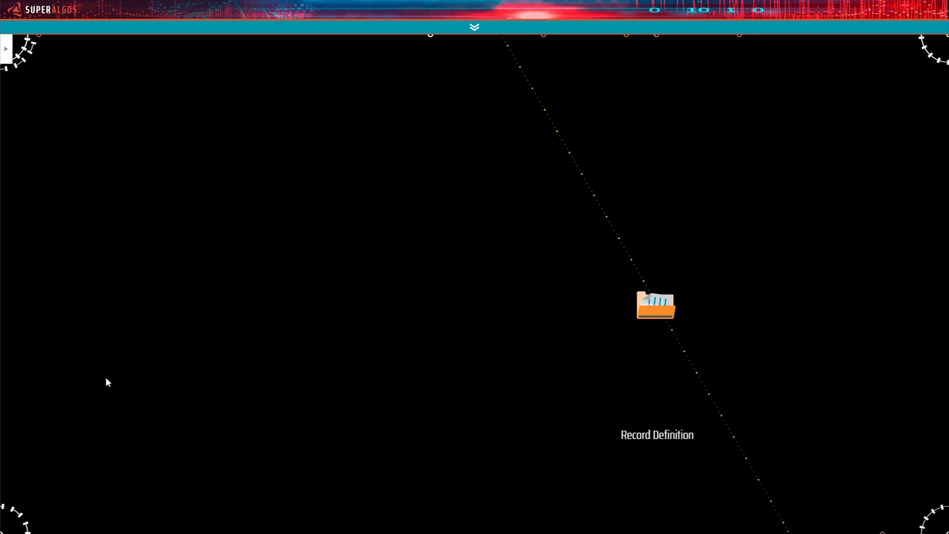
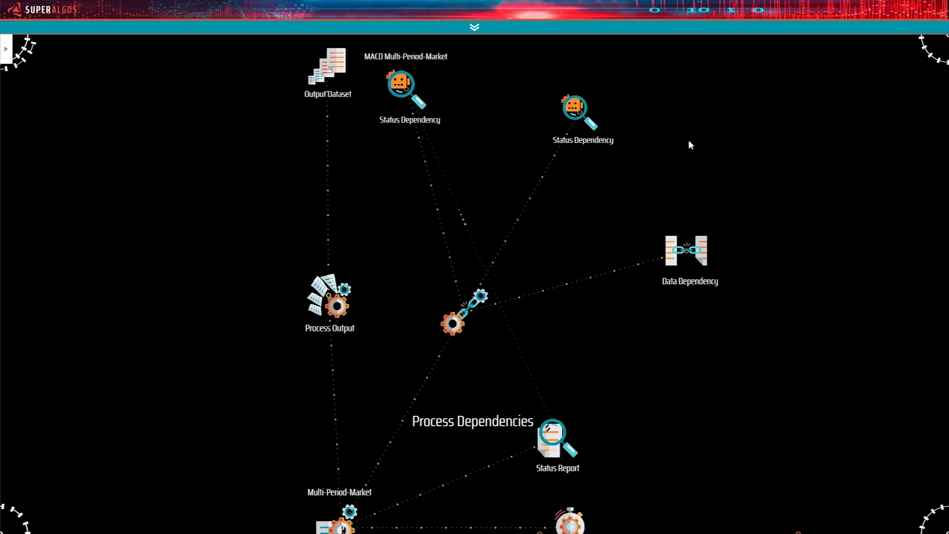
Step: Bring up the second status dependency's actions to link it to the Masters data mine
left_click(704, 134)
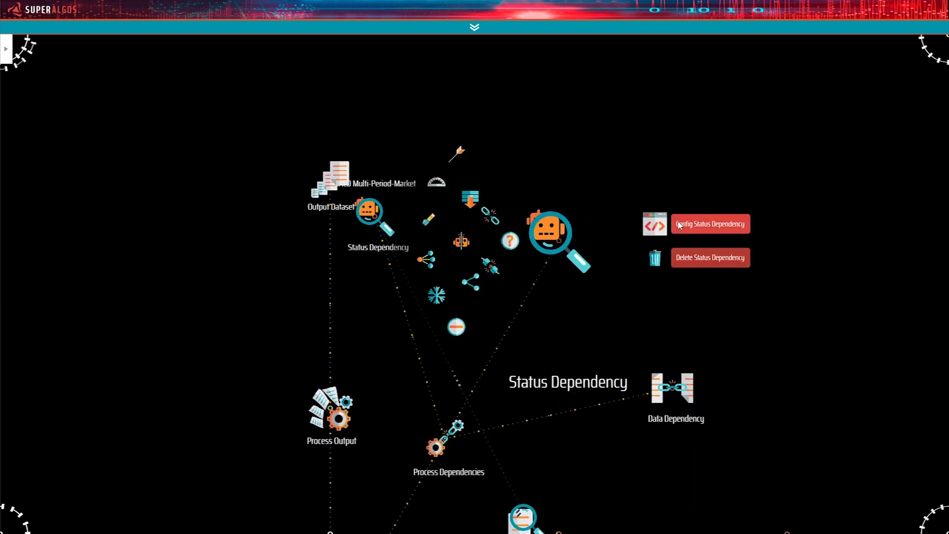
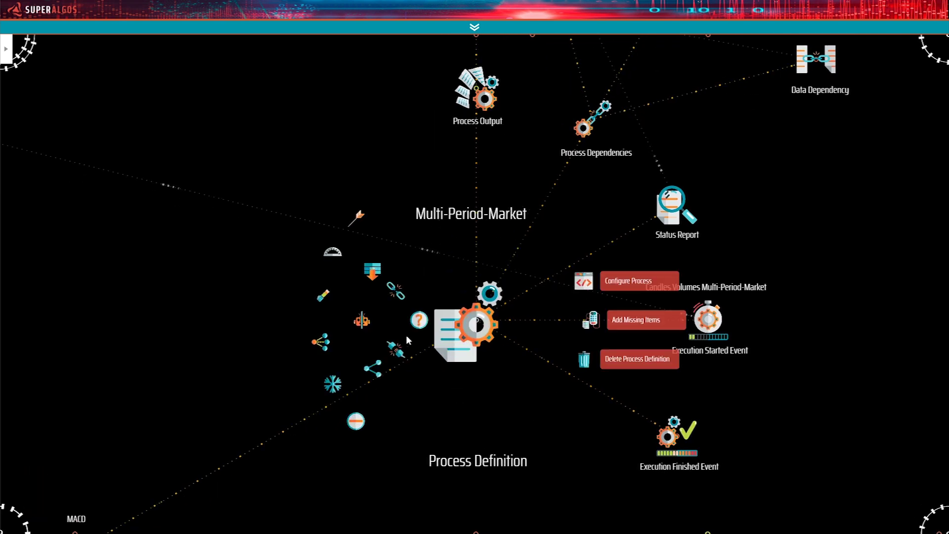
Step: Clone the Multi-Period-Market process definition and import the copy into the bot
left_click_drag(363, 327, 363, 327)
left_click_drag(362, 429, 362, 429)
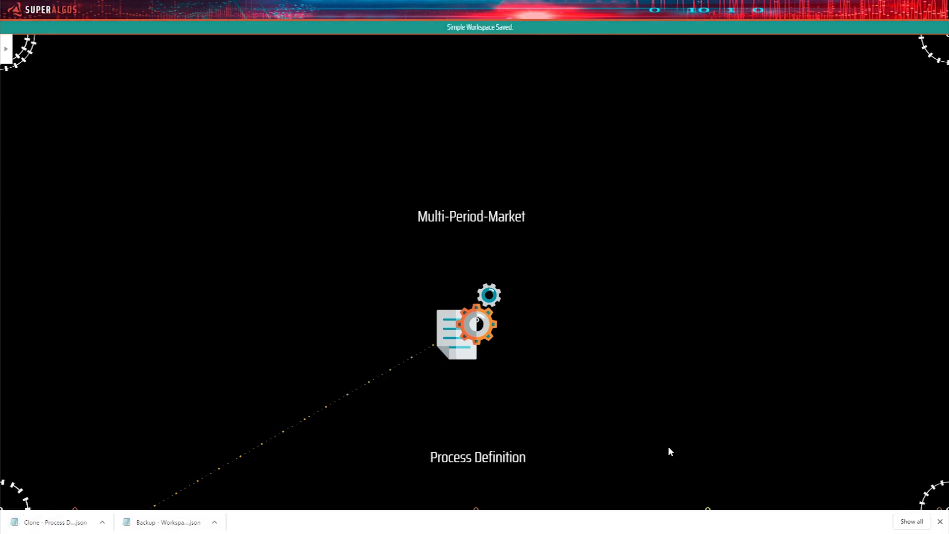
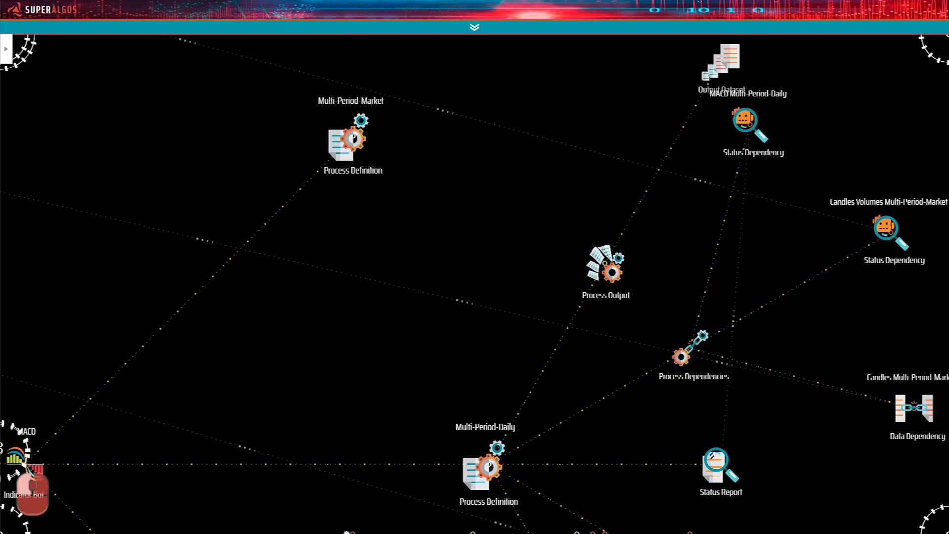
Step: Position the new status dependency node beside the Multi-Period-Daily process dependencies
left_click_drag(514, 372, 776, 178)
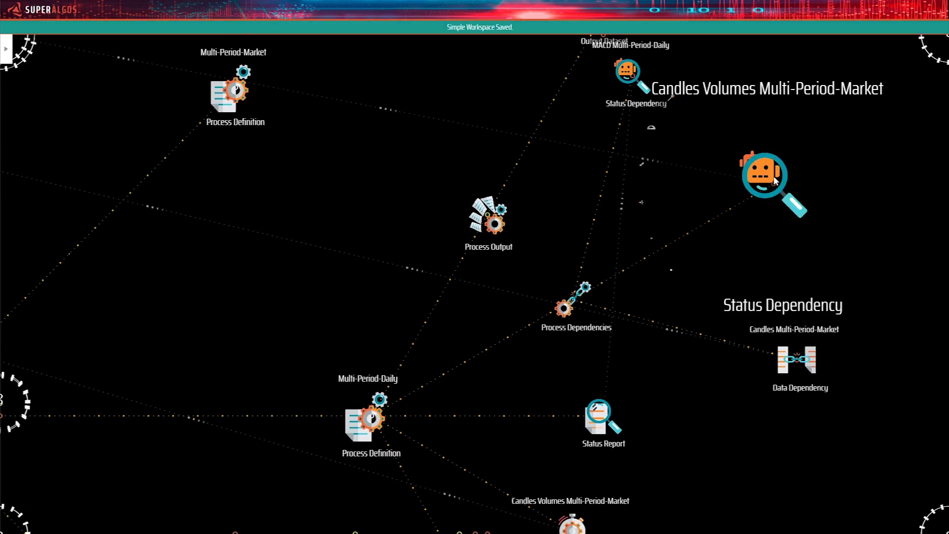
left_click_drag(776, 177, 629, 105)
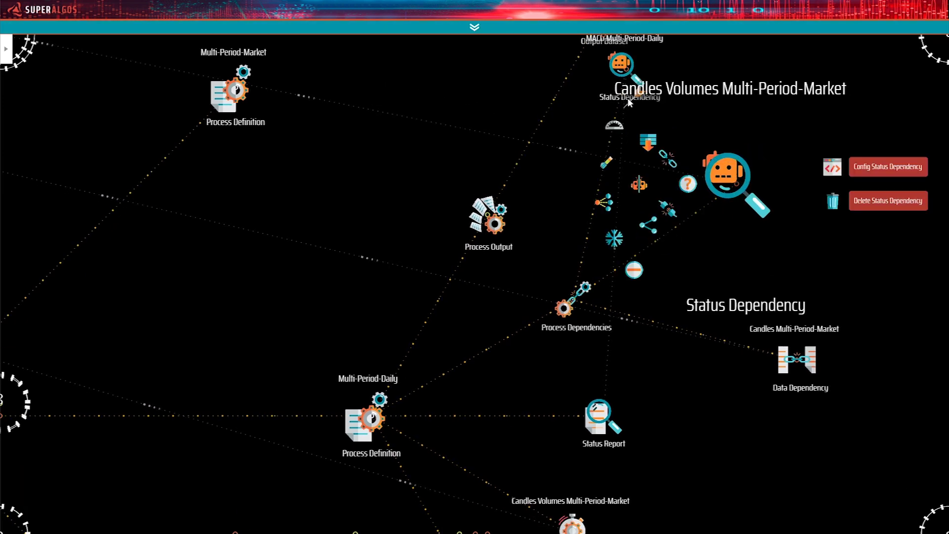
left_click_drag(631, 102, 740, 181)
left_click_drag(740, 180, 586, 344)
key("ctrl+Left")
key("ctrl+Left")
key("ctrl+Left")
key("ctrl+Left")
key("ctrl+Left")
key("ctrl+Up")
key("ctrl+Up")
key("ctrl+Up")
key("ctrl+Up")
key("ctrl+Up")
scroll("up", 3)
key("ctrl+Up")
left_click_drag(584, 346, 591, 349)
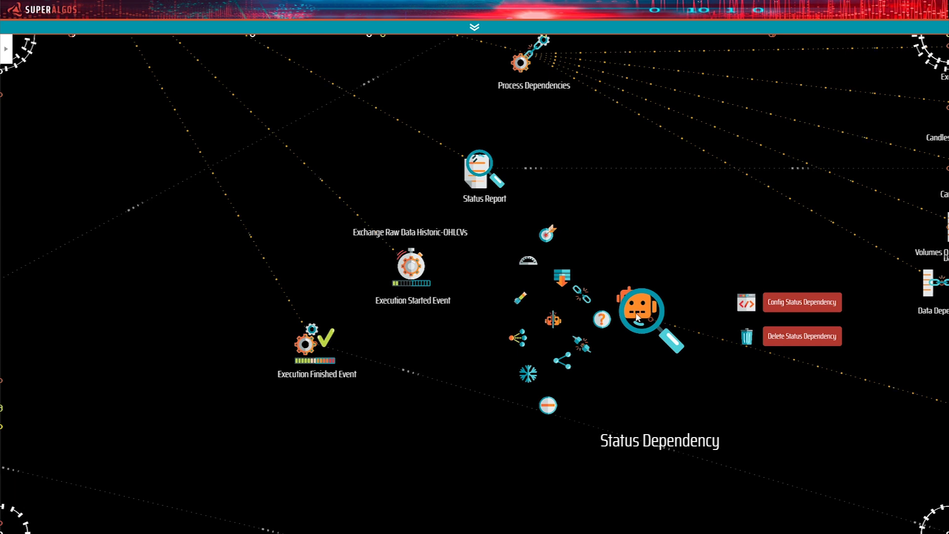
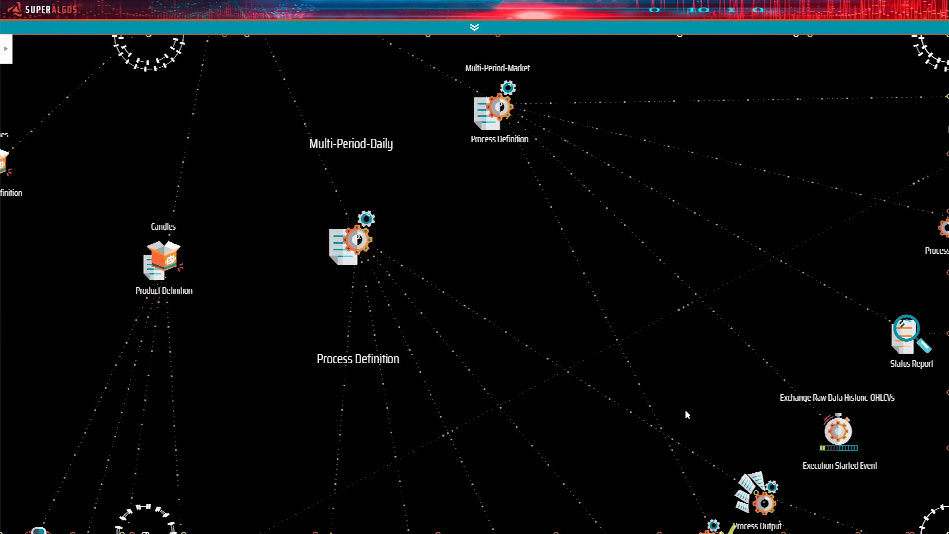
Step: Link the status dependency to the Candles Volumes Multi-Period-Daily status report
left_click_drag(725, 398, 763, 362)
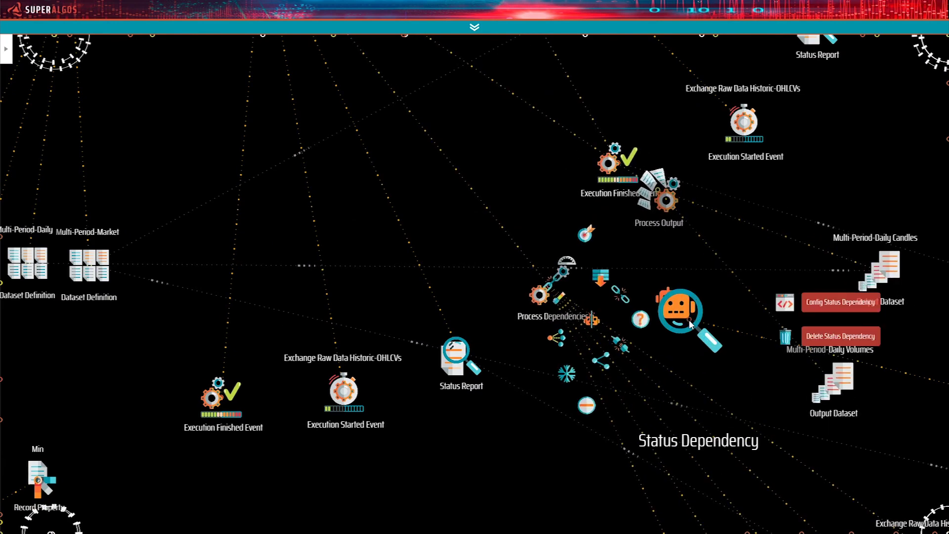
left_click_drag(691, 320, 561, 450)
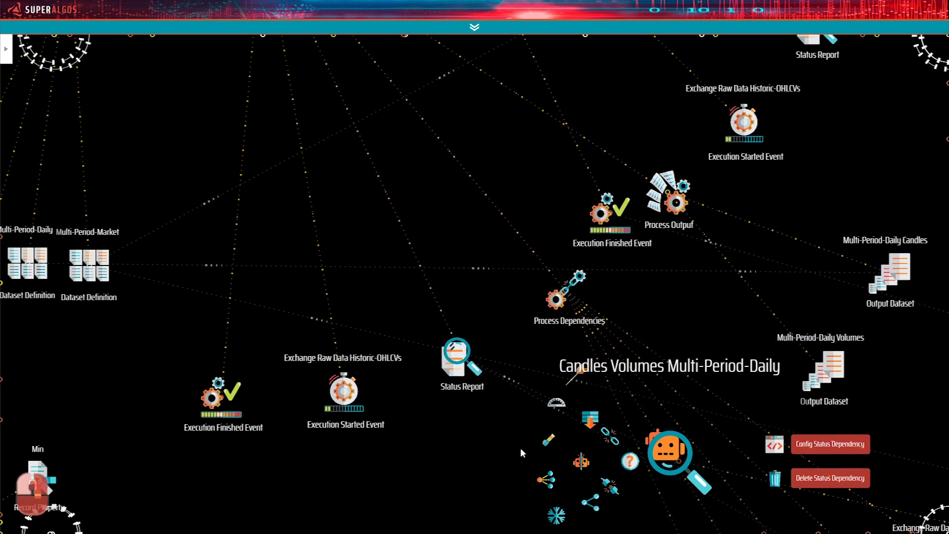
left_click_drag(570, 403, 574, 407)
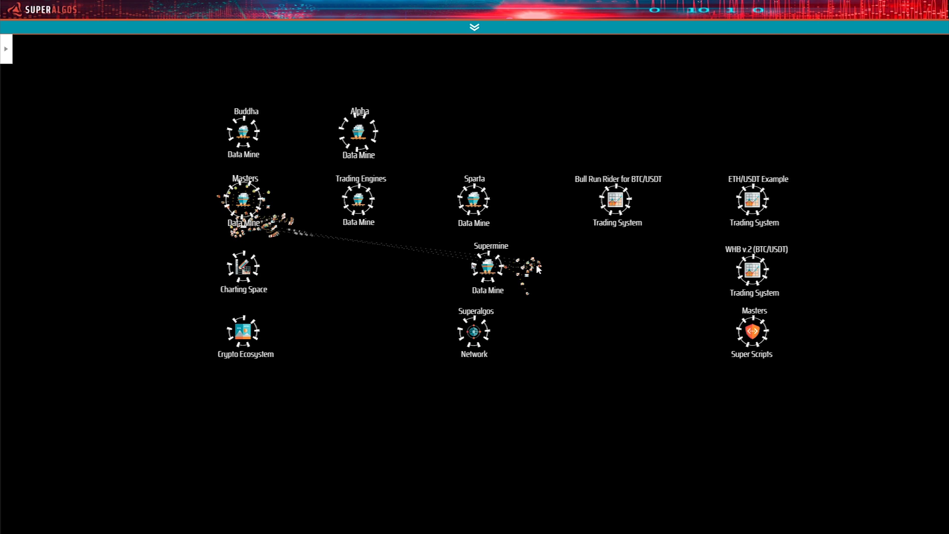
left_click_drag(468, 359, 664, 403)
Step: Detach the candles data dependency from Multi-Period-Market and relink it to the Multi-Period-Daily dataset
left_click_drag(661, 396, 646, 406)
key("ctrl+Left")
key("ctrl+Right")
key("ctrl+Right")
key("ctrl+Up")
key("ctrl+Up")
key("ctrl+Up")
key("ctrl+Up")
key("ctrl+Up")
key("ctrl+Up")
key("ctrl+Up")
key("ctrl+Left")
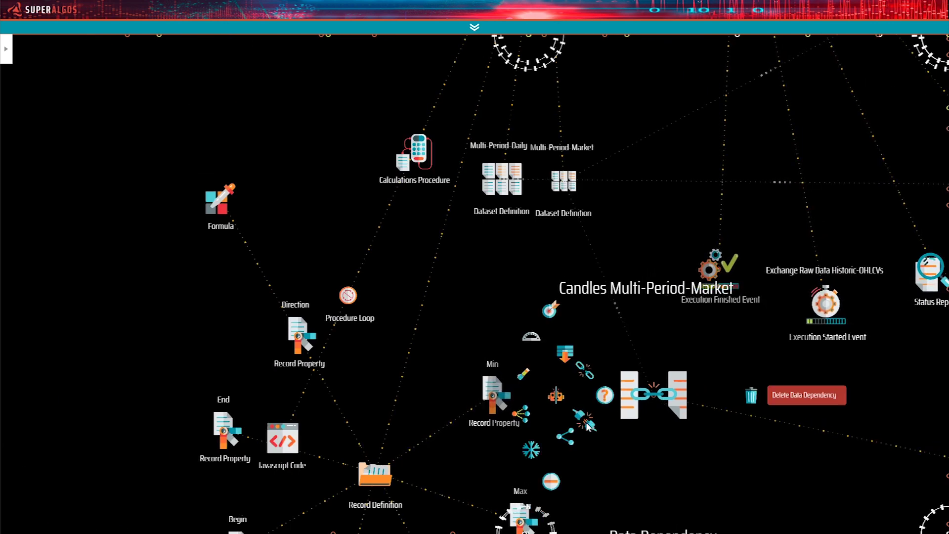
left_click_drag(588, 424, 688, 390)
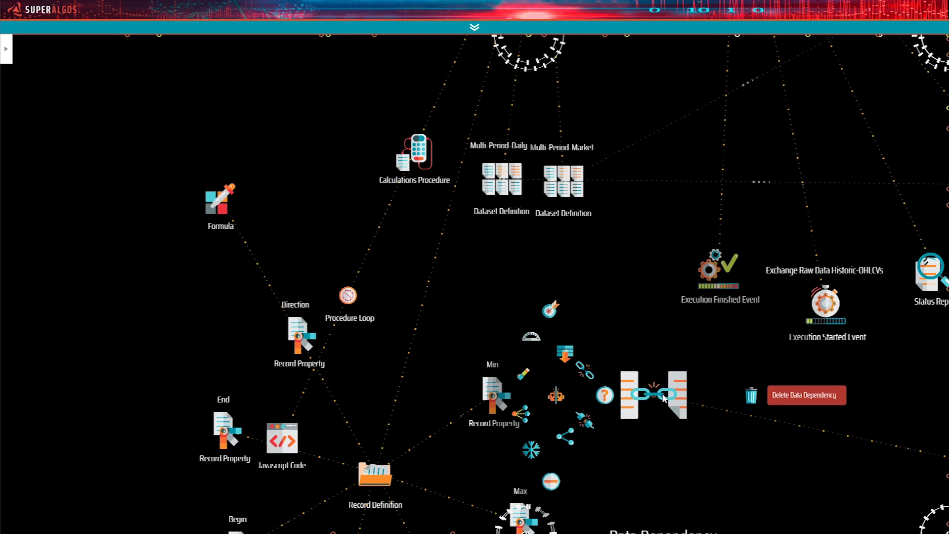
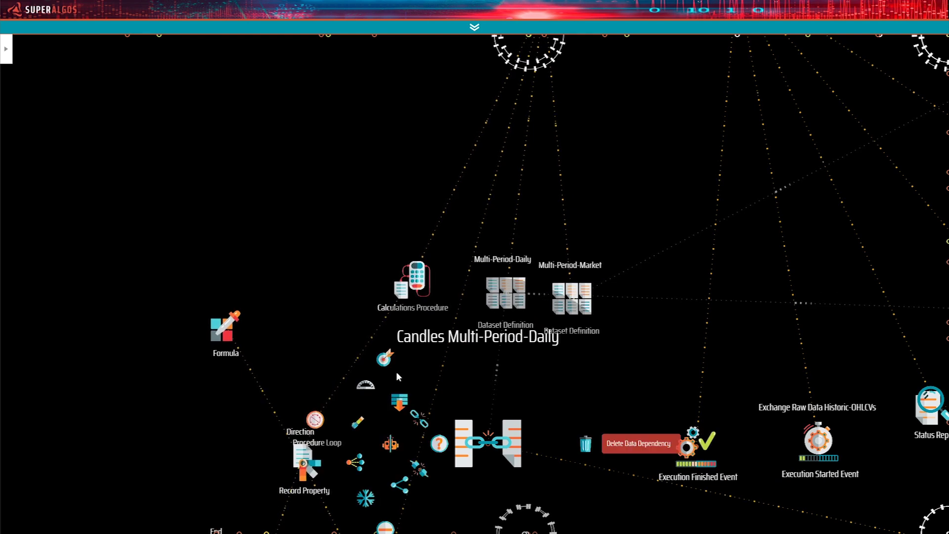
Step: Attach the Multi-Period-Daily Execution Started Event to the Candles Volumes Multi-Period-Daily Execution Finished Event
left_click_drag(388, 365, 345, 269)
left_click_drag(579, 418, 537, 292)
left_click(529, 275)
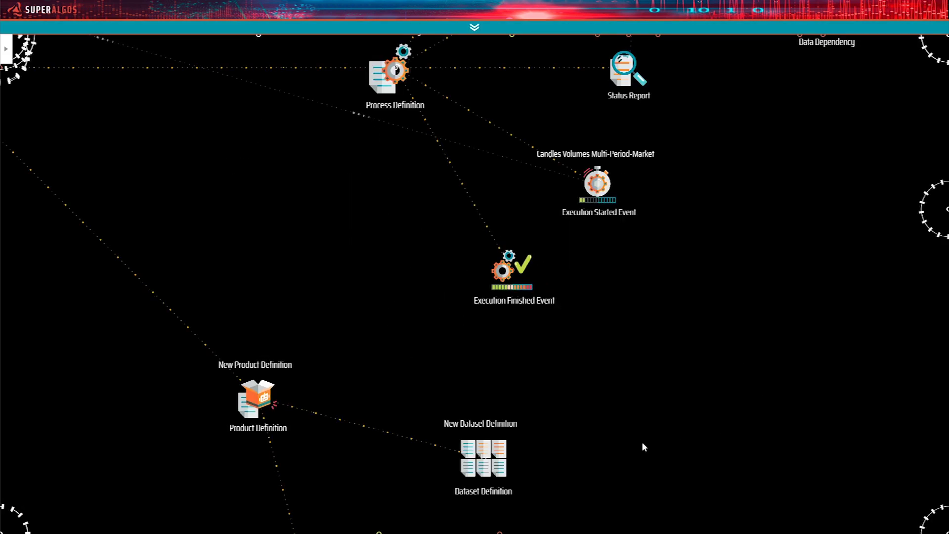
left_click_drag(647, 286, 621, 155)
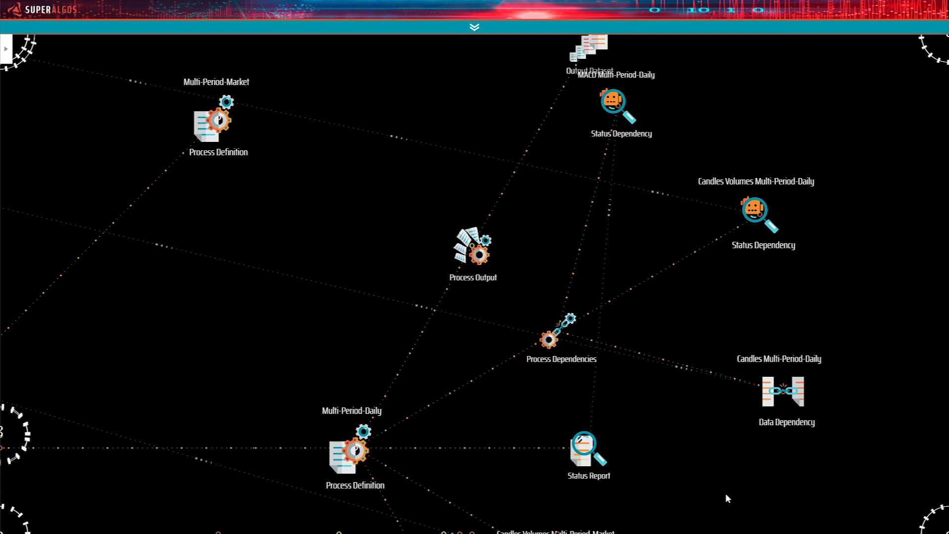
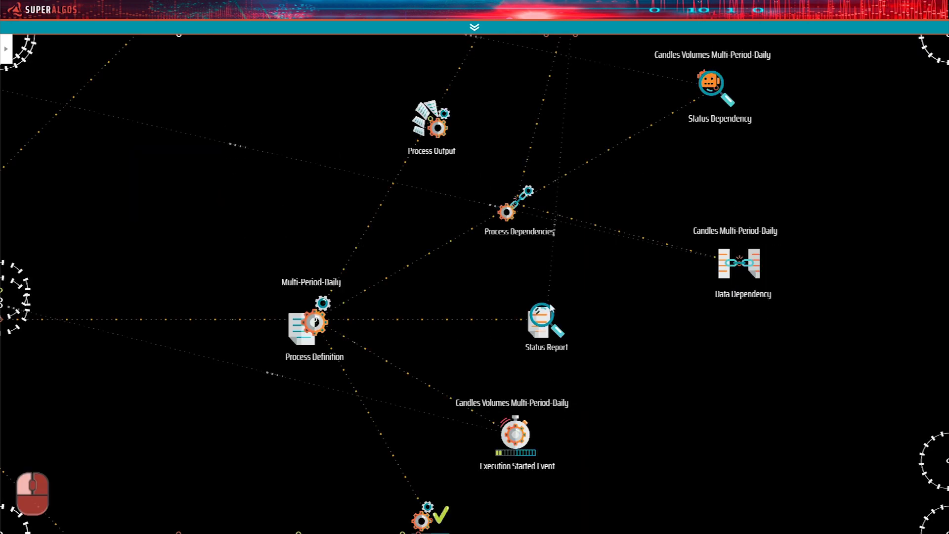
Step: Add a status dependency and link it to the Exchange Raw Data sensor bot's Historic-OHLCVs status report
left_click(587, 454)
left_click_drag(685, 209, 514, 307)
left_click_drag(661, 293, 661, 293)
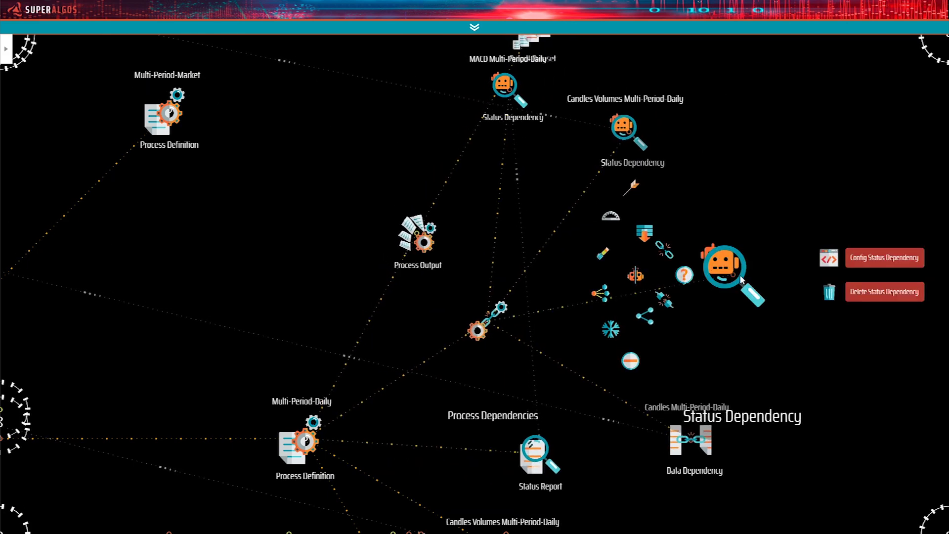
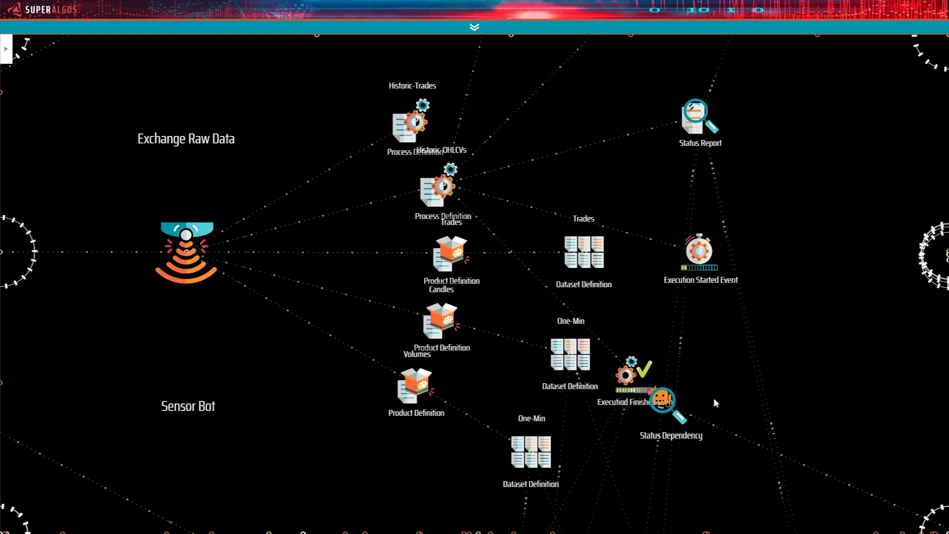
left_click_drag(857, 313, 517, 439)
left_click_drag(517, 440, 731, 350)
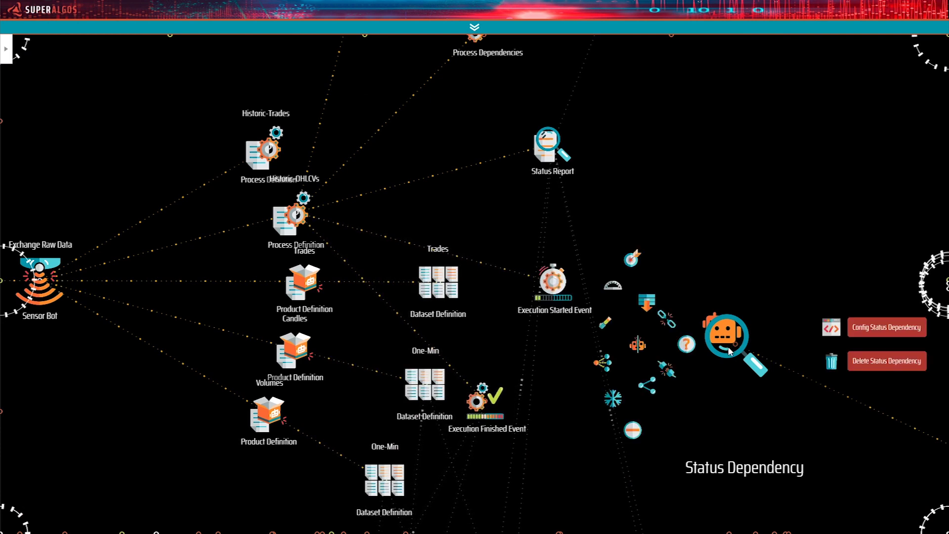
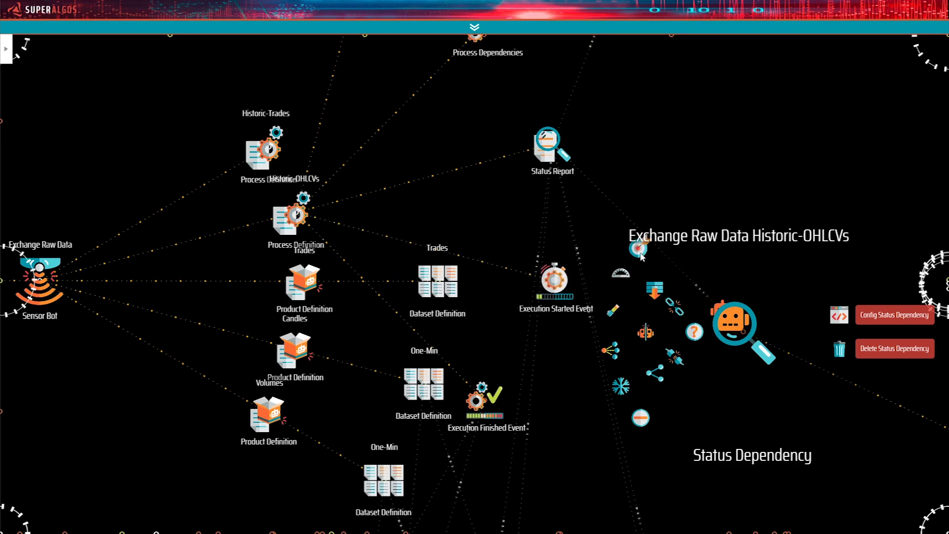
left_click_drag(642, 253, 639, 281)
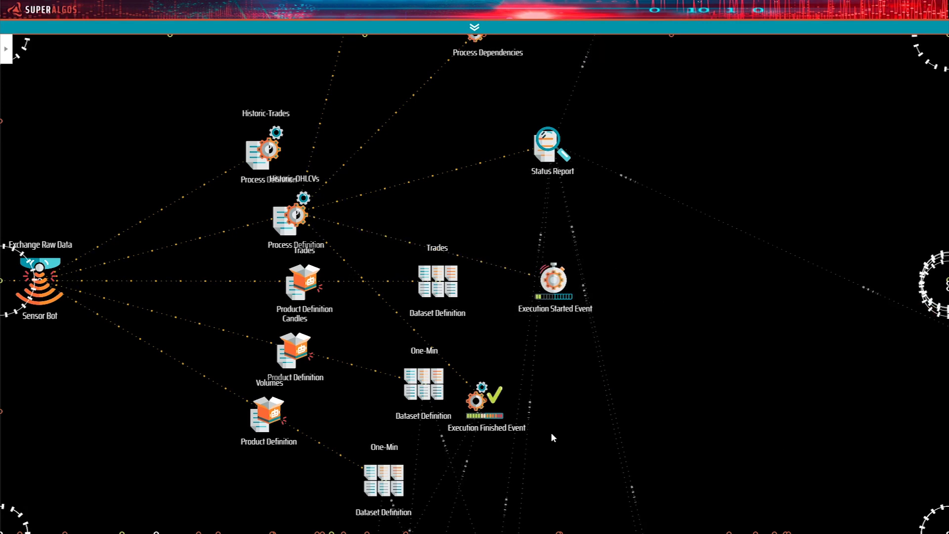
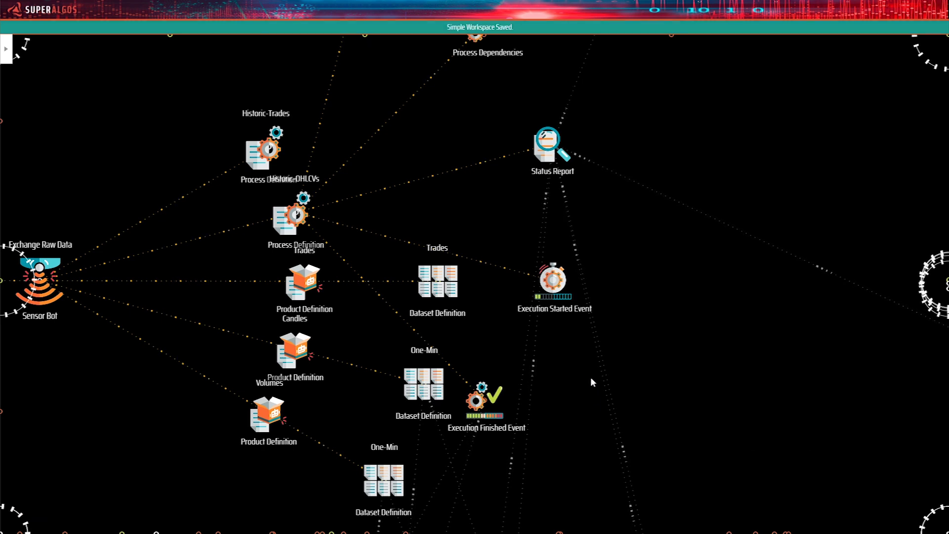
Step: Zoom into the MACD indicator bot to rename its product MACD with Multi-Period-Market and Multi-Period-Daily datasets
left_click_drag(594, 379, 542, 296)
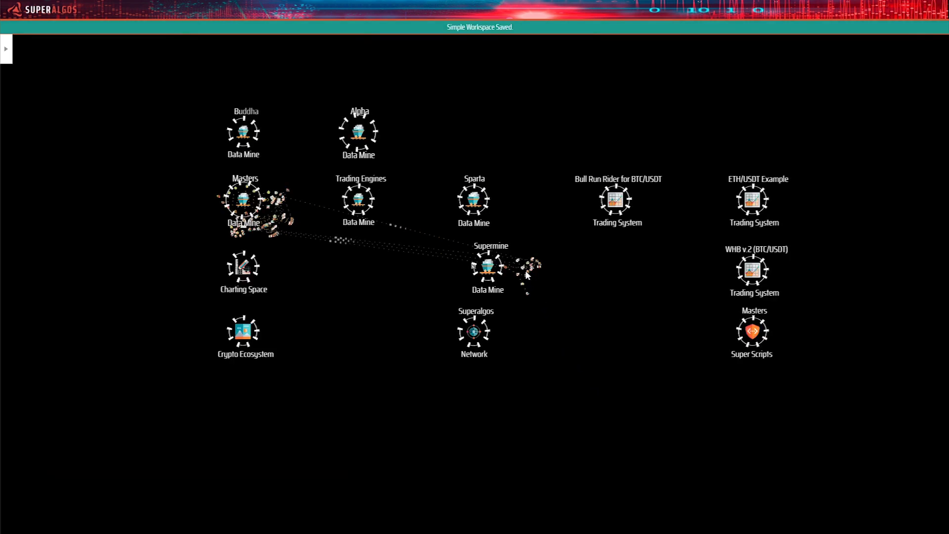
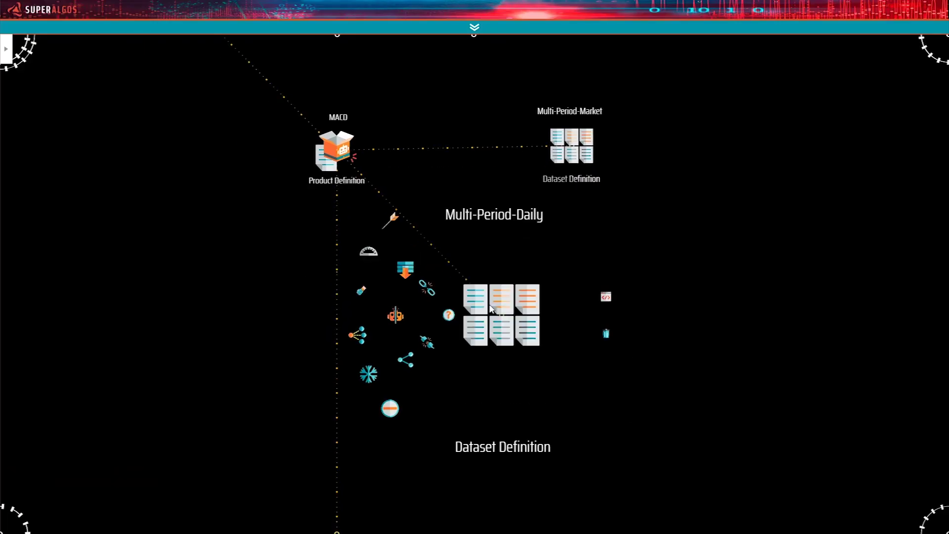
Step: Review the Multi-Period-Daily dataset's configuration and carry the output dataset toward the MACD dataset definitions
left_click(642, 302)
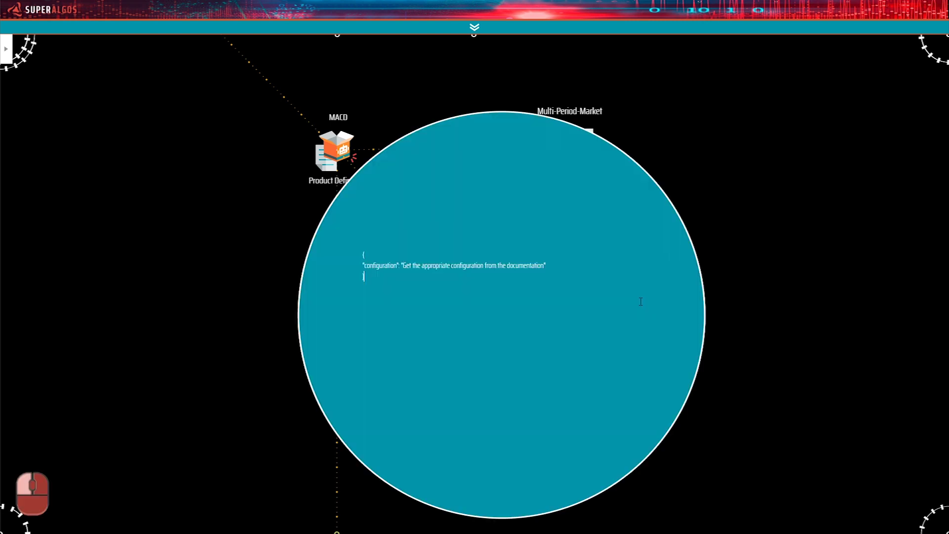
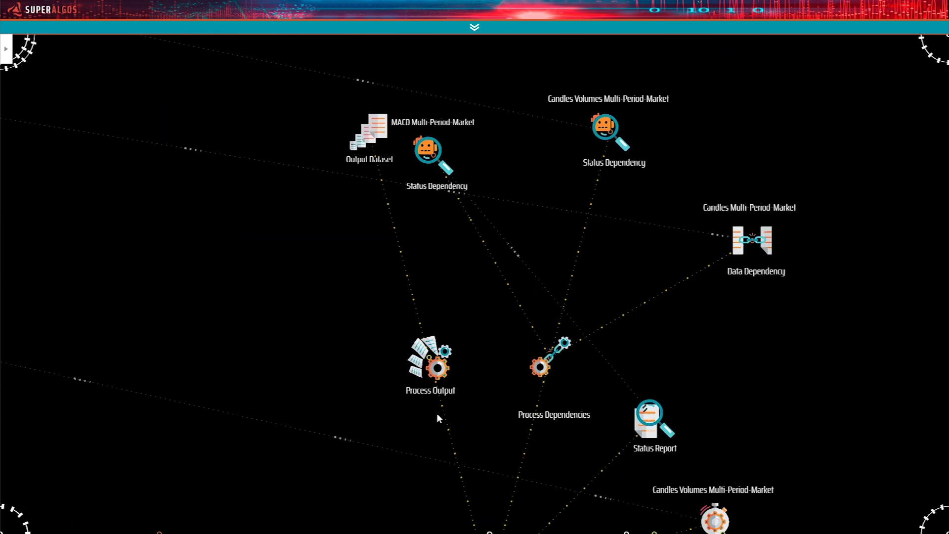
left_click_drag(341, 282, 378, 187)
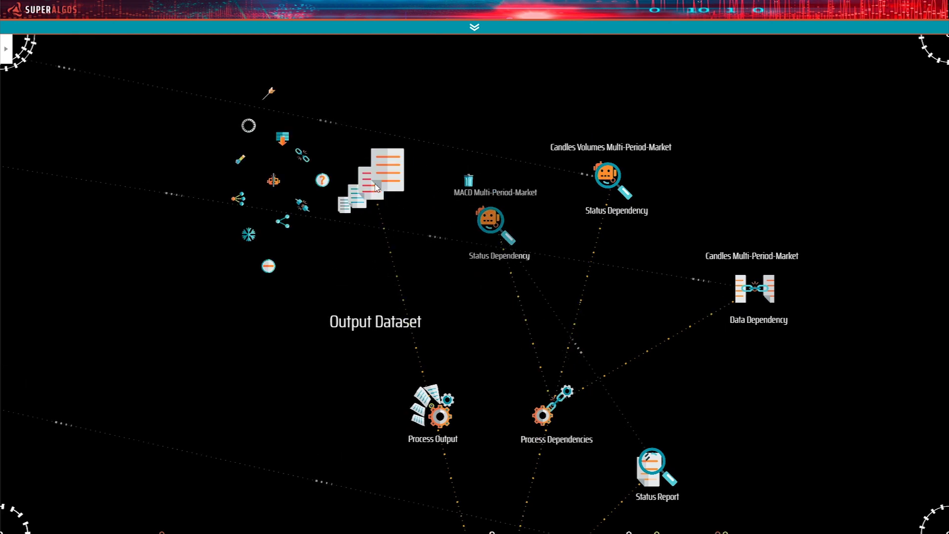